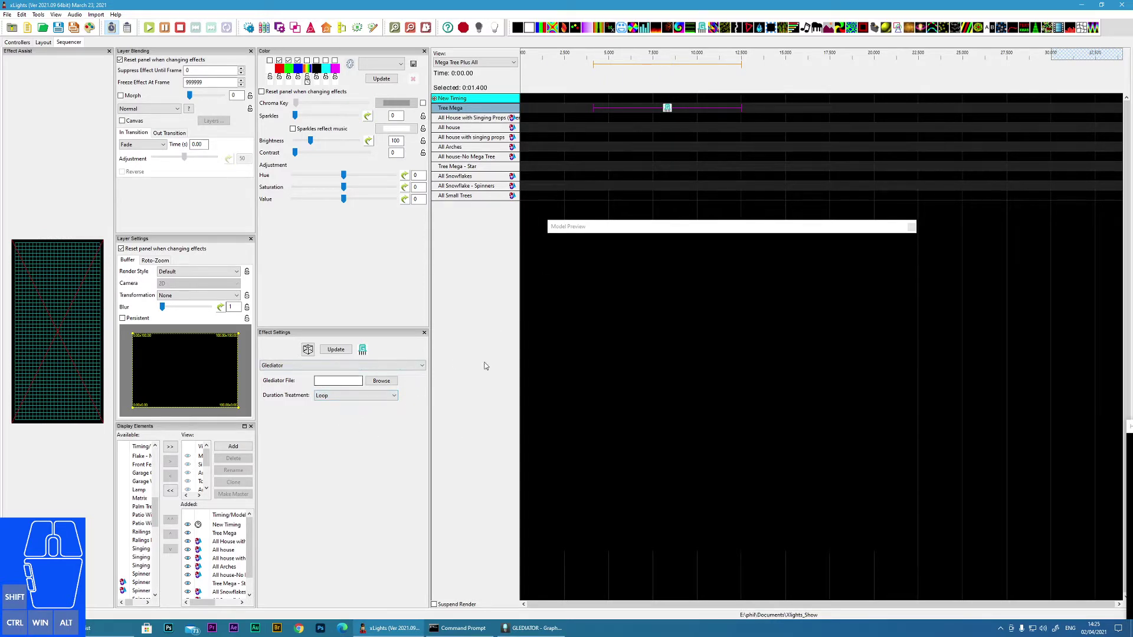
Select the Glediator effect spanning 4–12.5 s on the Tree Mega row
{"action": "left_click", "coordinate": [675, 118]}
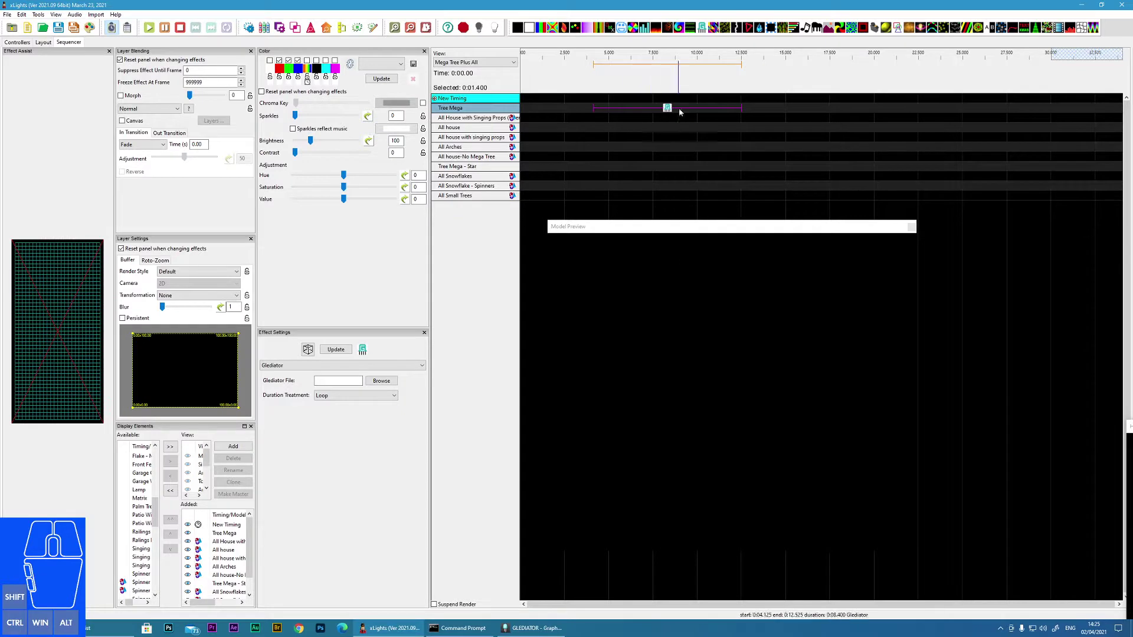
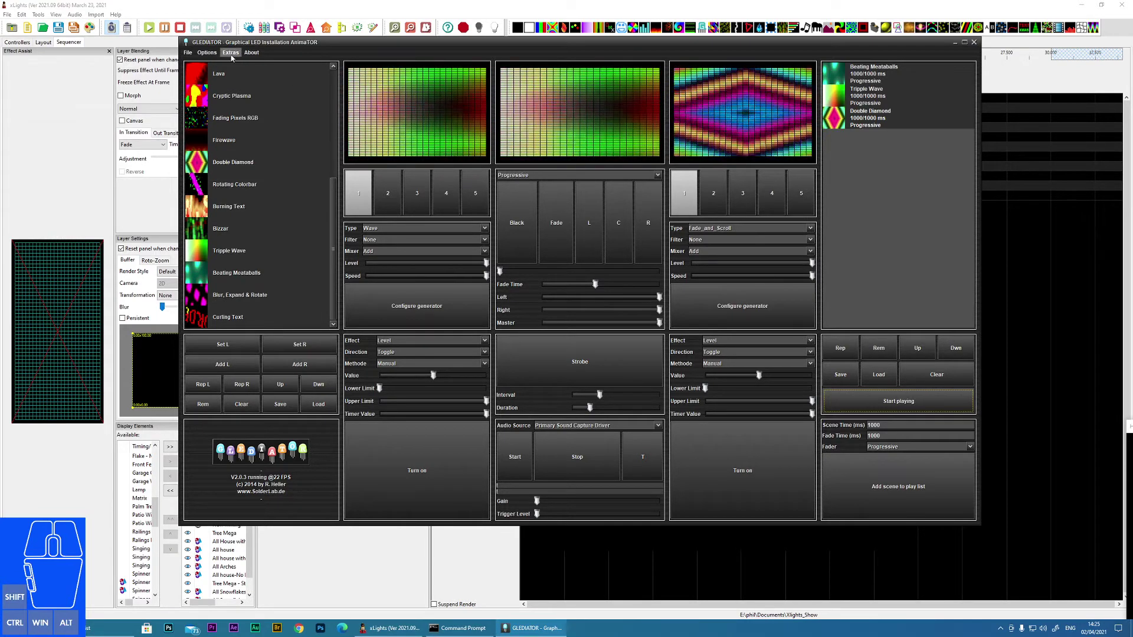
Bring up the Matrix Size settings showing a 24 by 50 pixel grid
{"action": "left_click", "coordinate": [229, 59]}
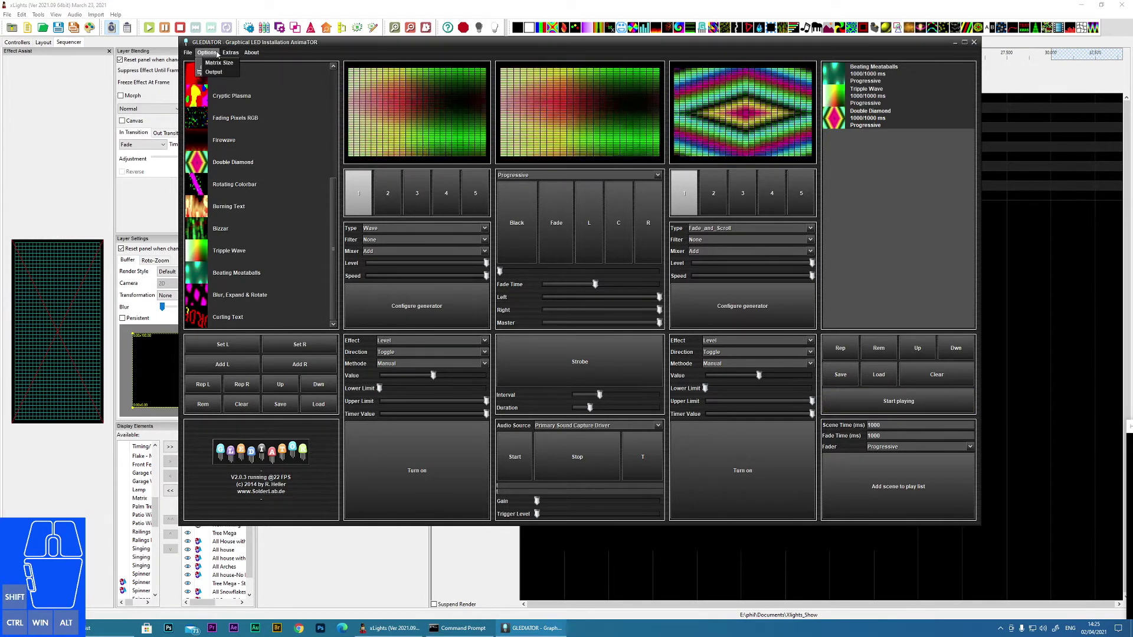
{"action": "left_click", "coordinate": [211, 66]}
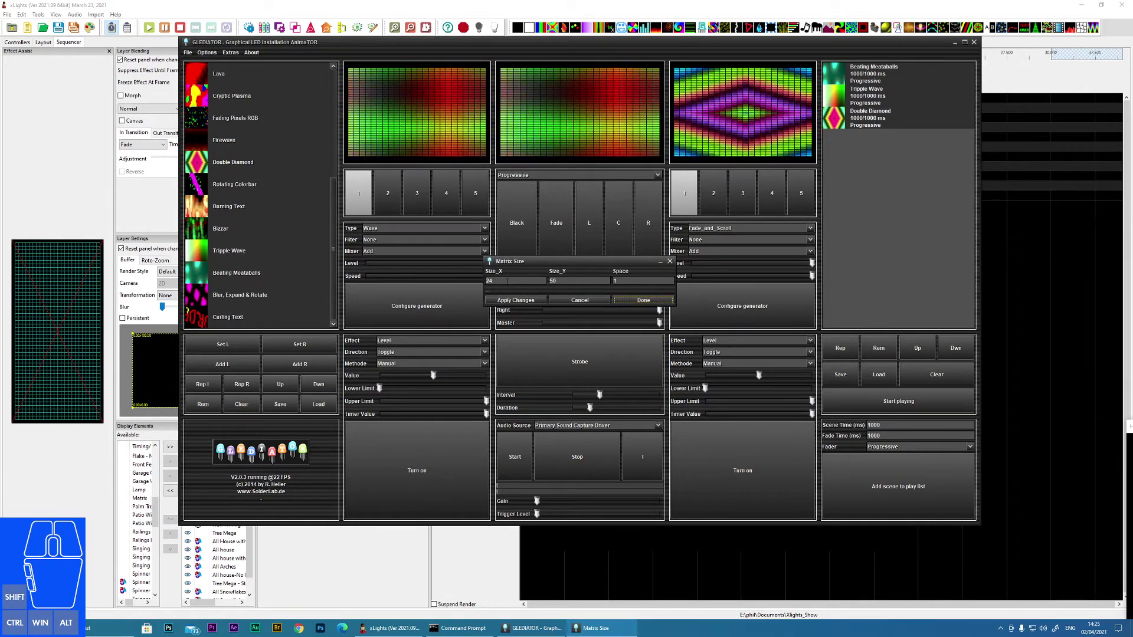
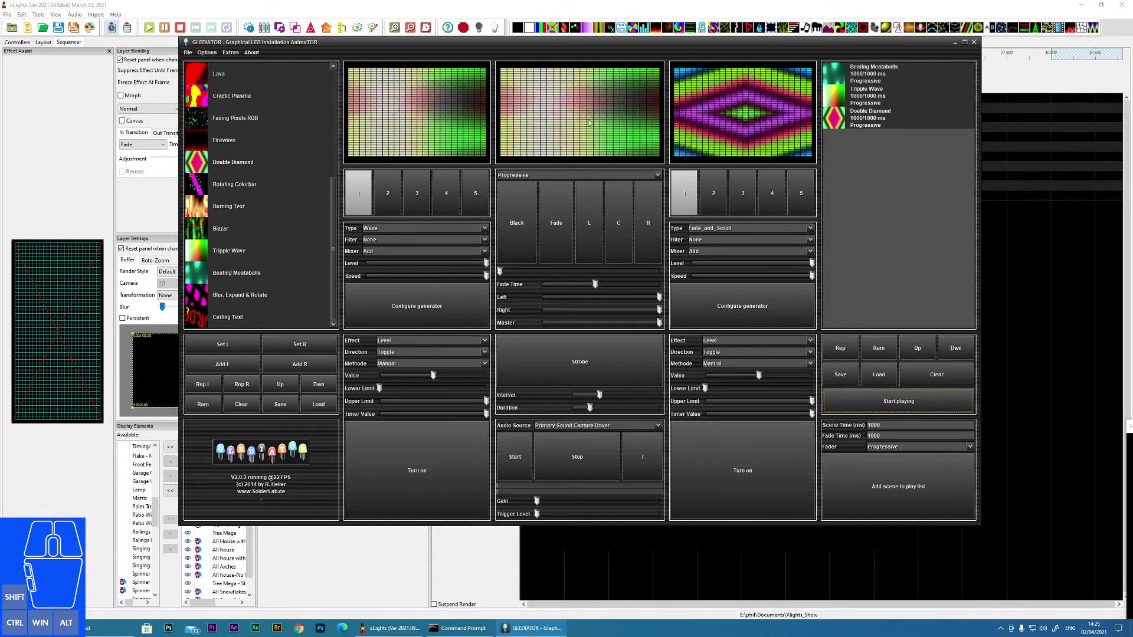
Dismiss the Matrix Size dialog, play the scene list and stop it on the Fade_and_Scroll/Strobo scene
{"action": "left_click", "coordinate": [334, 196]}
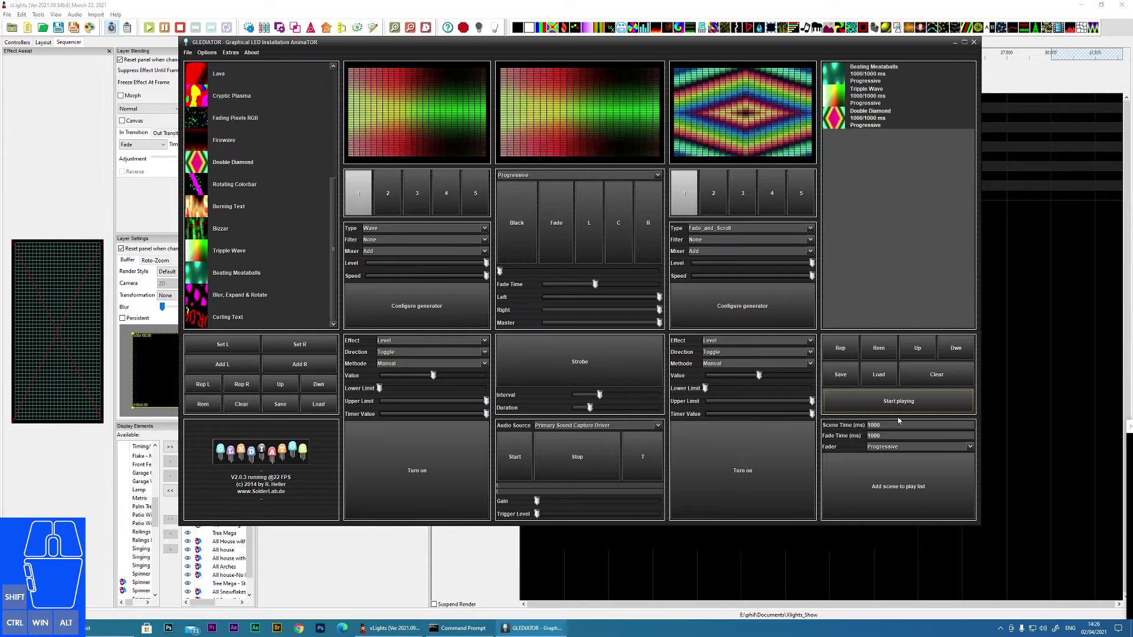
{"action": "left_click", "coordinate": [901, 410]}
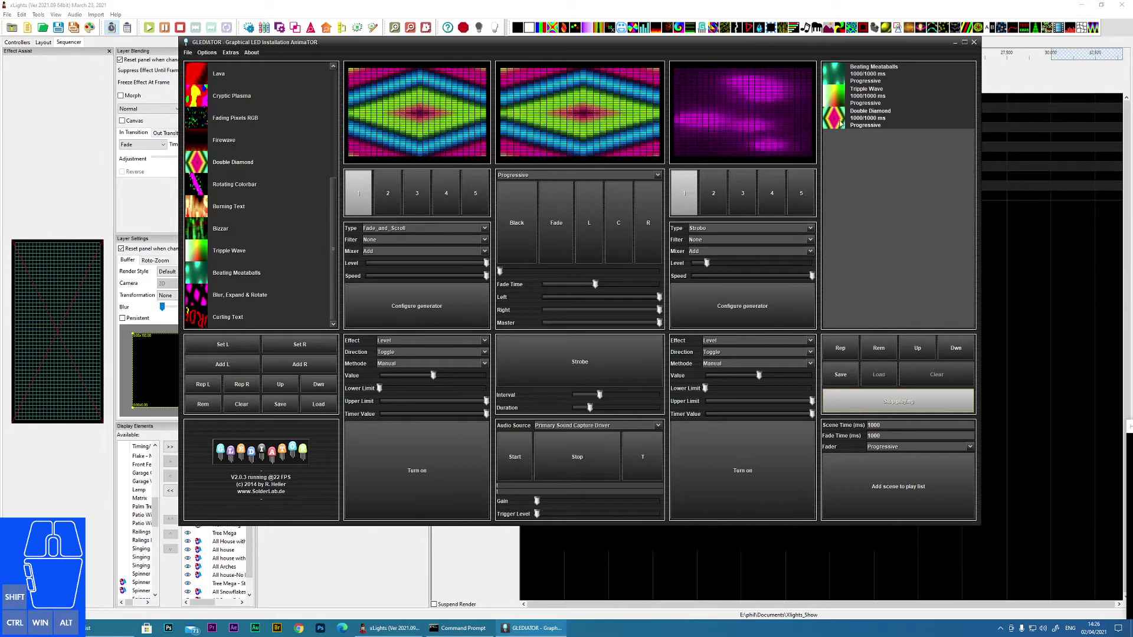
{"action": "left_click", "coordinate": [900, 405]}
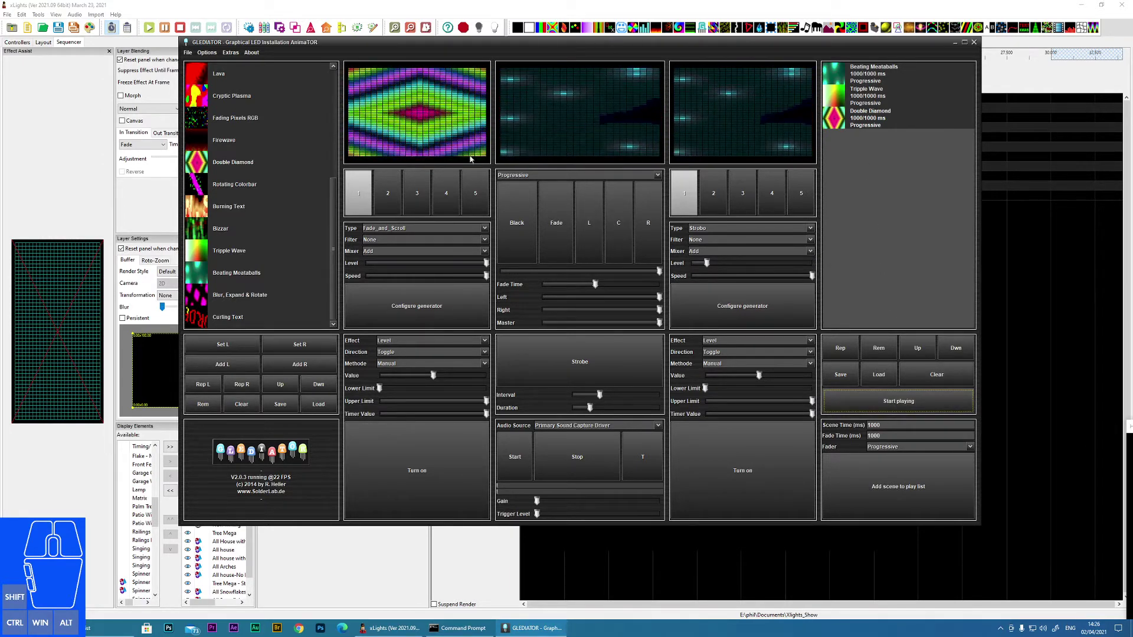
Start the recorder and save the animation as phildemo.gled on the Desktop
{"action": "left_click", "coordinate": [230, 55]}
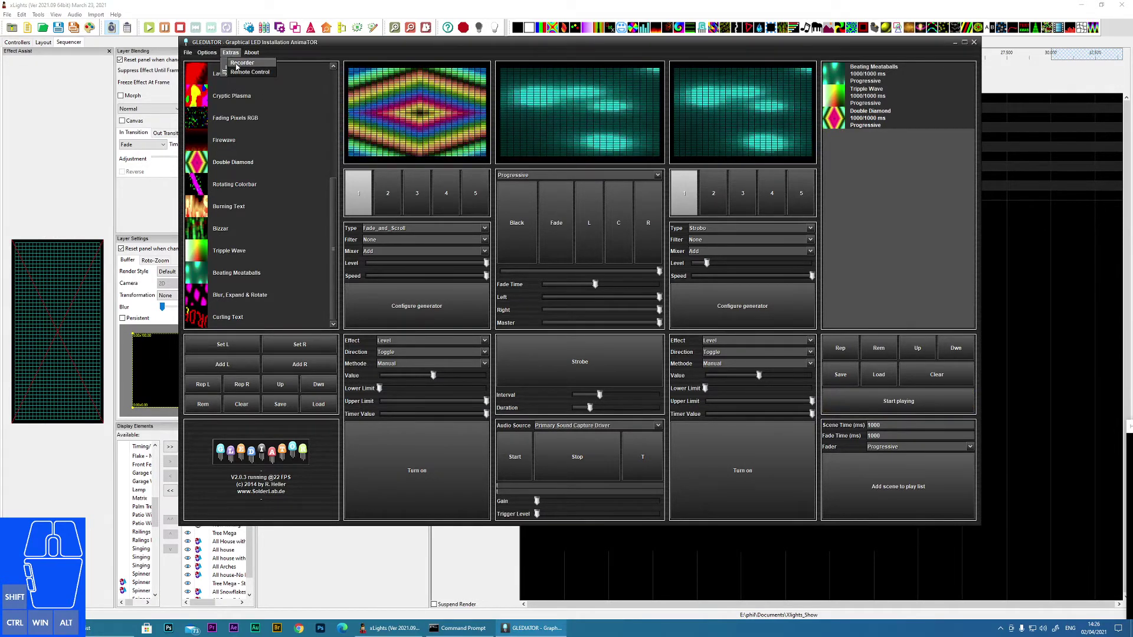
{"action": "left_click", "coordinate": [236, 67]}
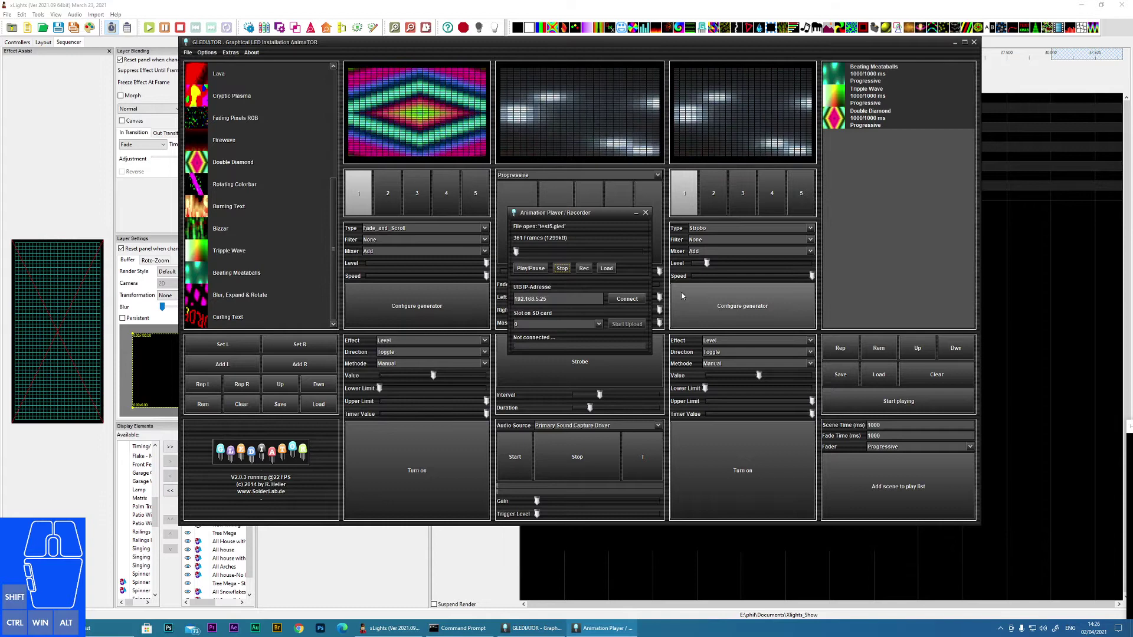
{"action": "left_click", "coordinate": [585, 271]}
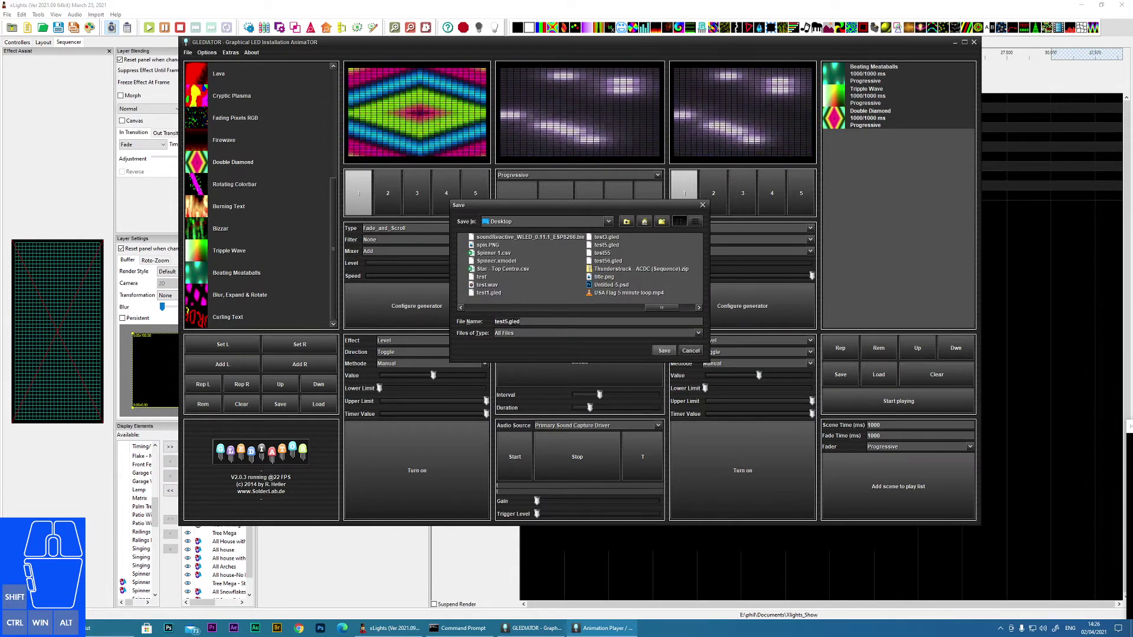
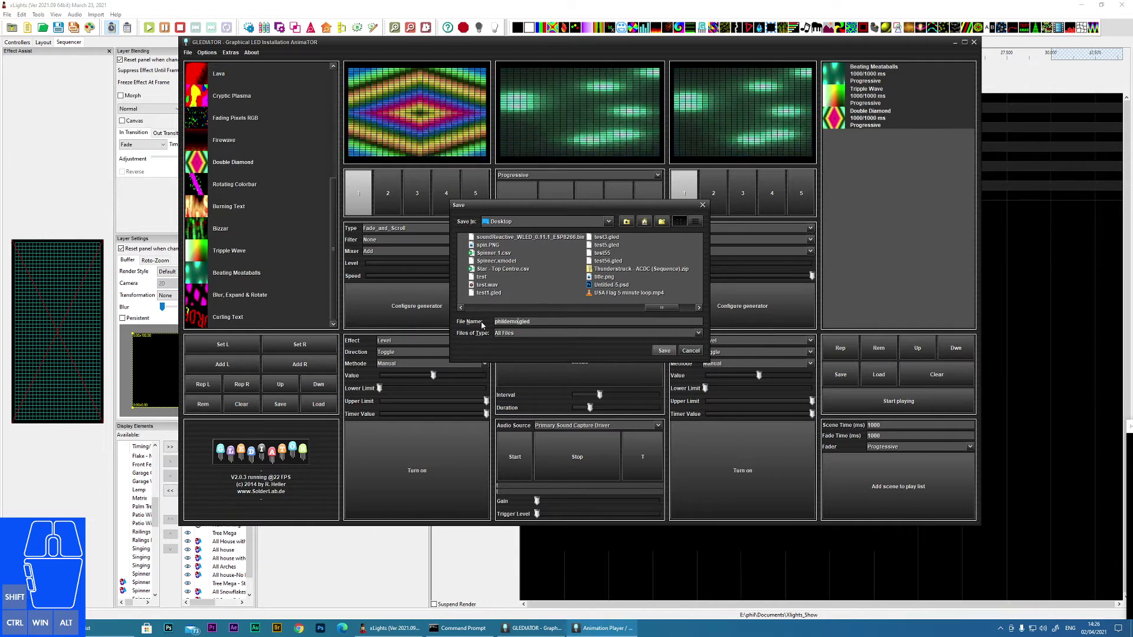
{"action": "left_click", "coordinate": [667, 353]}
Play the scenes to record 318 frames, stop, and browse for the .gled file in xLights' Glediator effect
{"action": "left_click", "coordinate": [873, 402]}
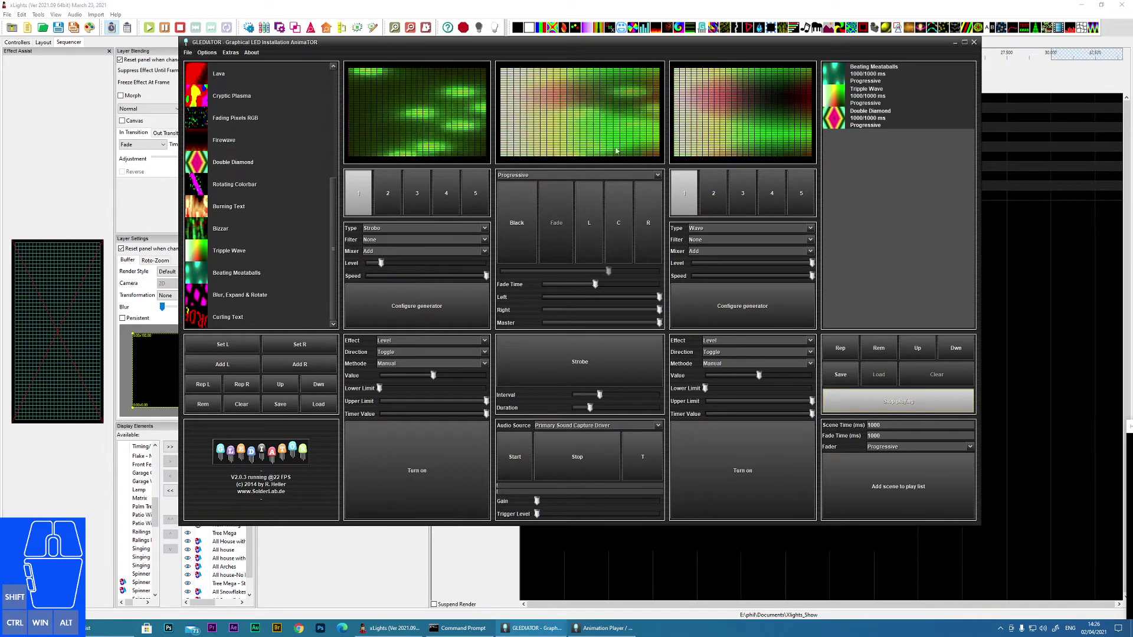
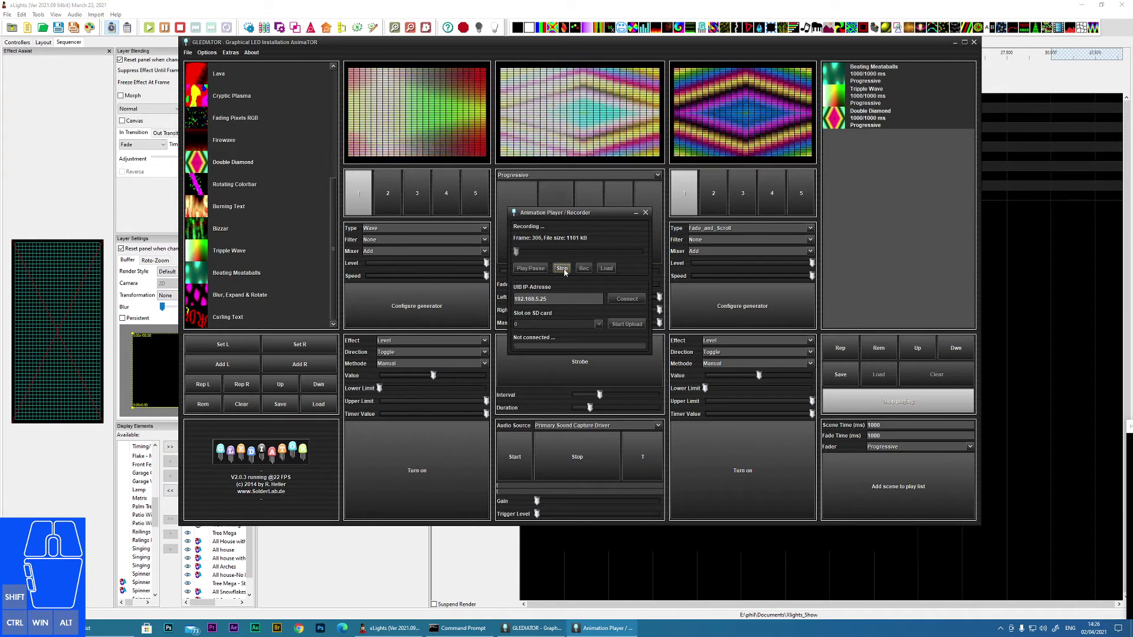
{"action": "left_click", "coordinate": [565, 273]}
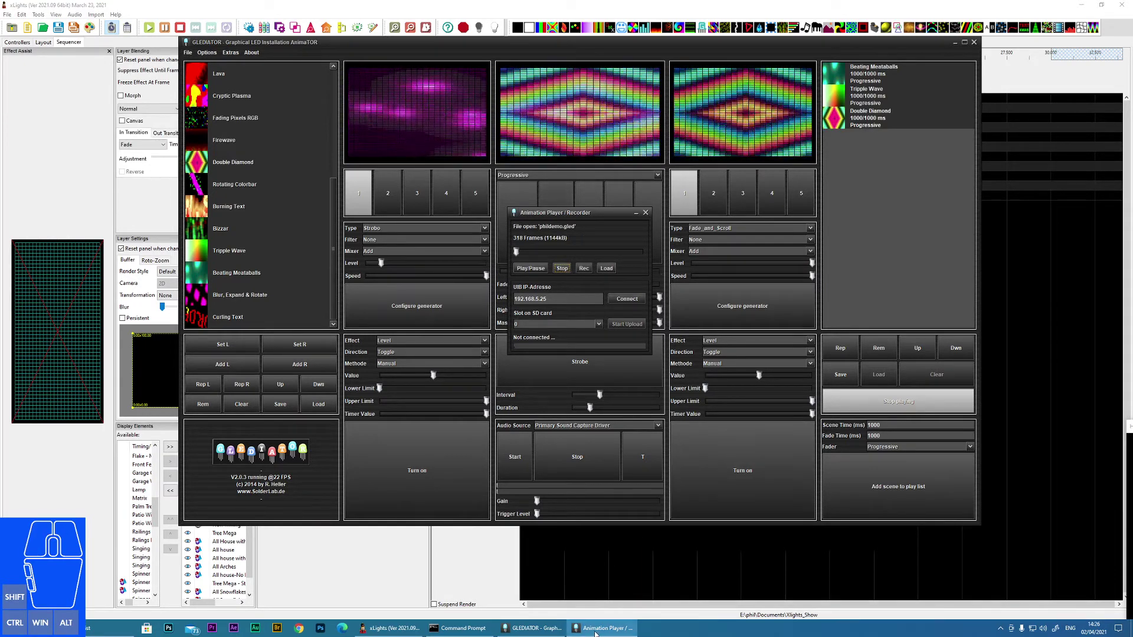
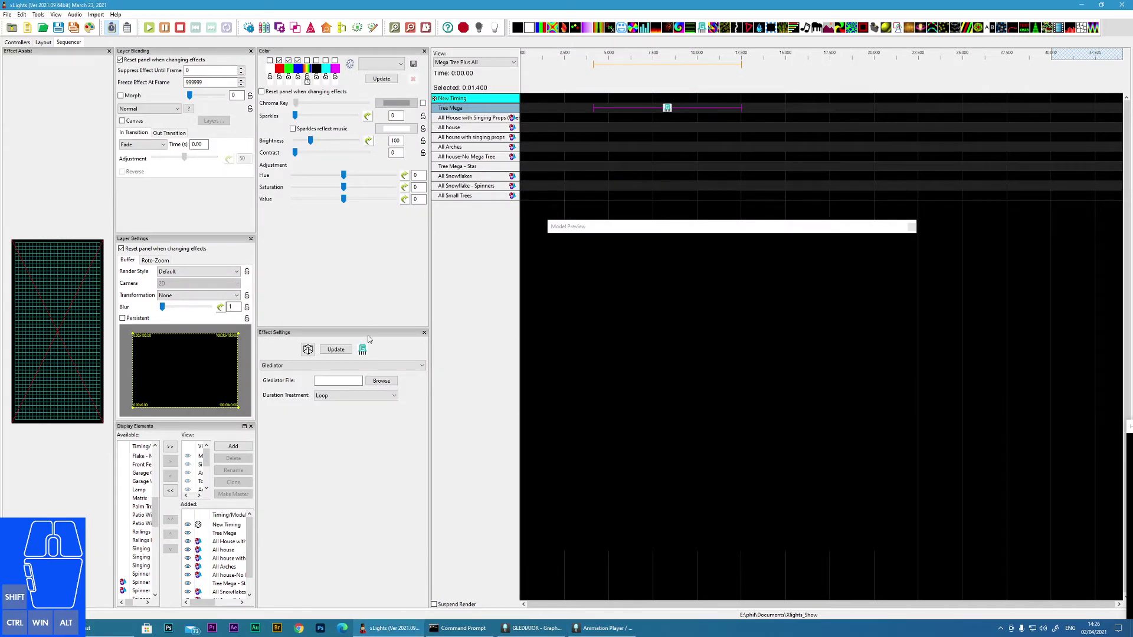
{"action": "left_click", "coordinate": [383, 382]}
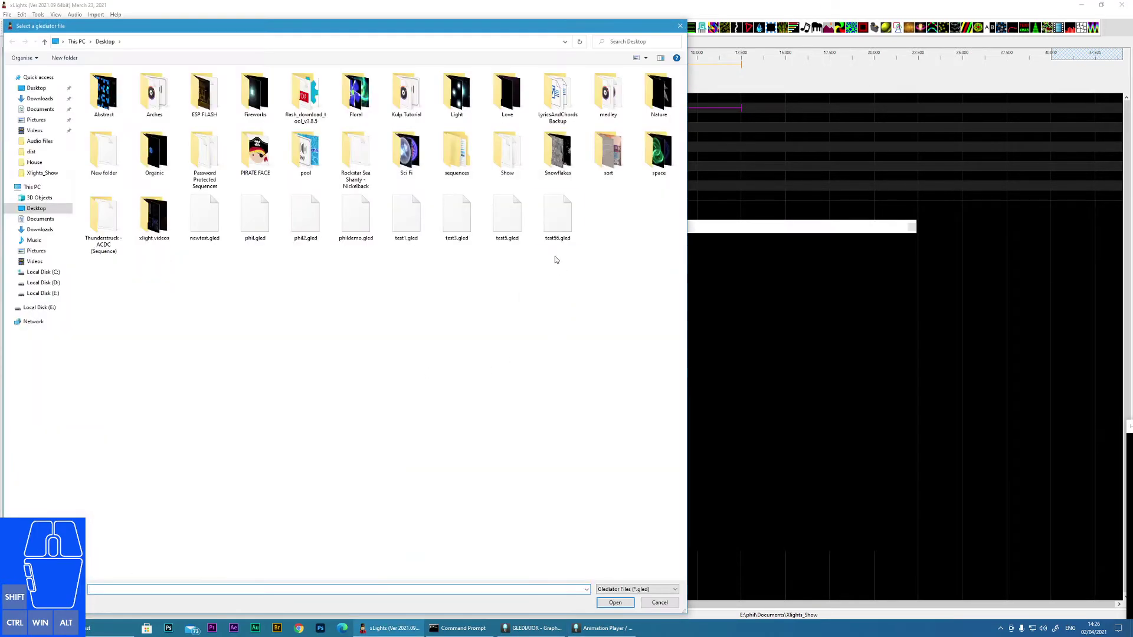